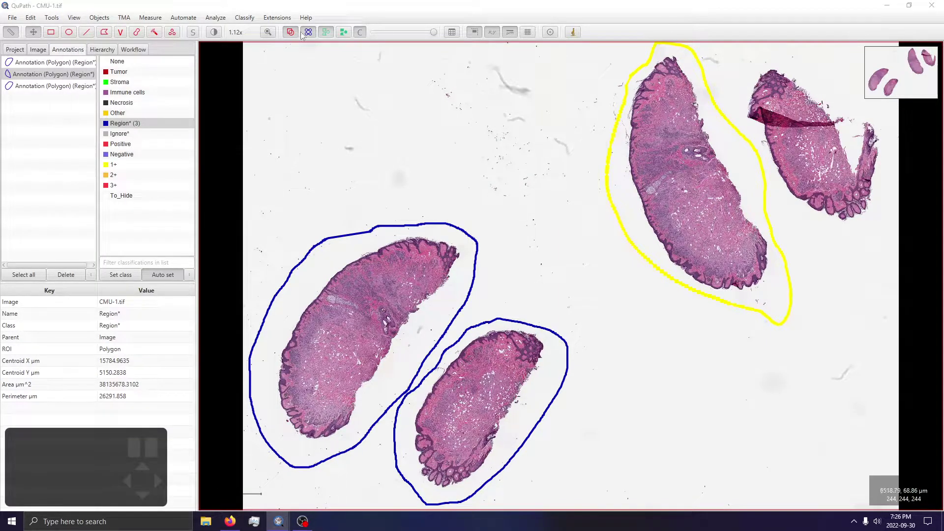
Open the Sparse image (3 regions) entry and cancel the Image type prompt, leaving it unset.
left_click(226, 21)
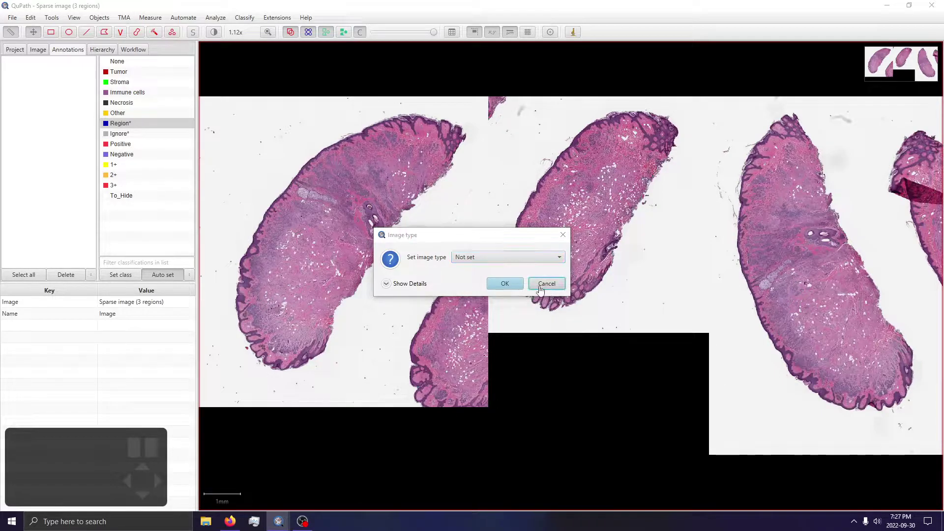
left_click(14, 57)
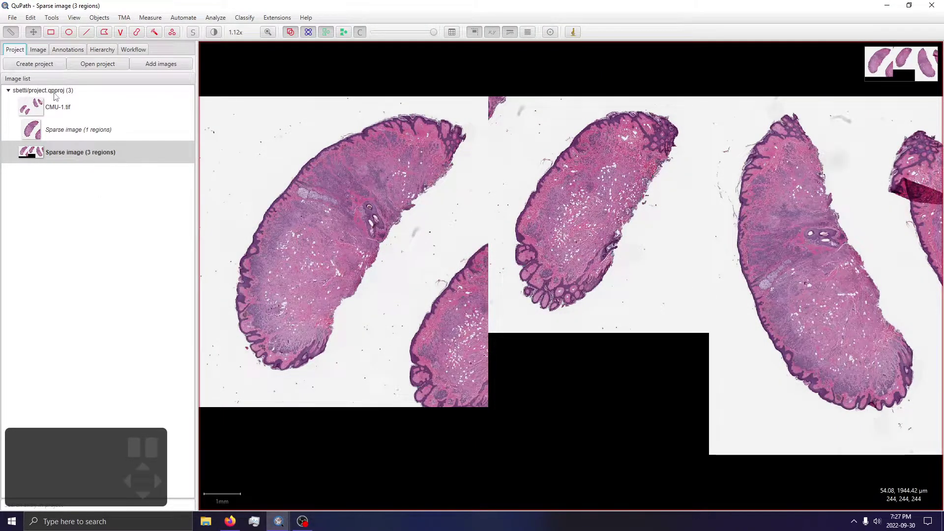
Reopen the CMU-1.tif slide from the project image list.
left_click(42, 113)
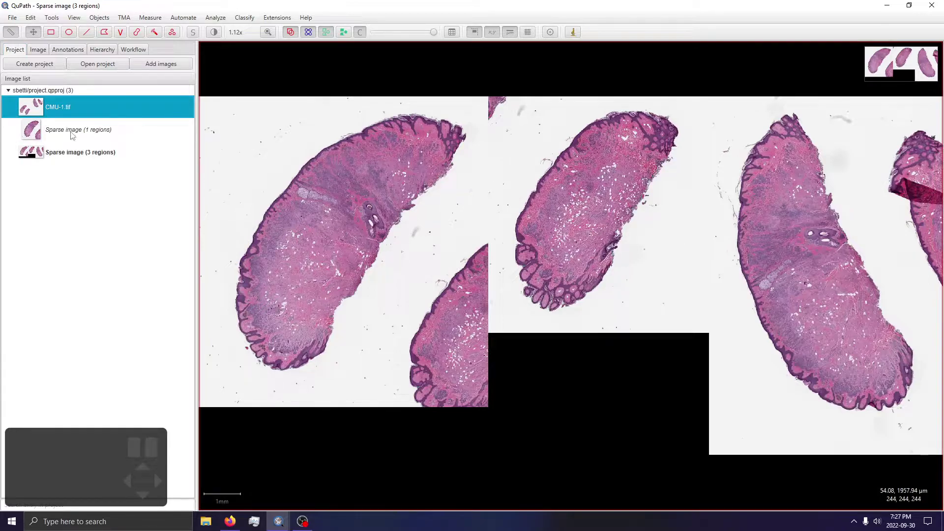
left_click(104, 152)
double_click(58, 108)
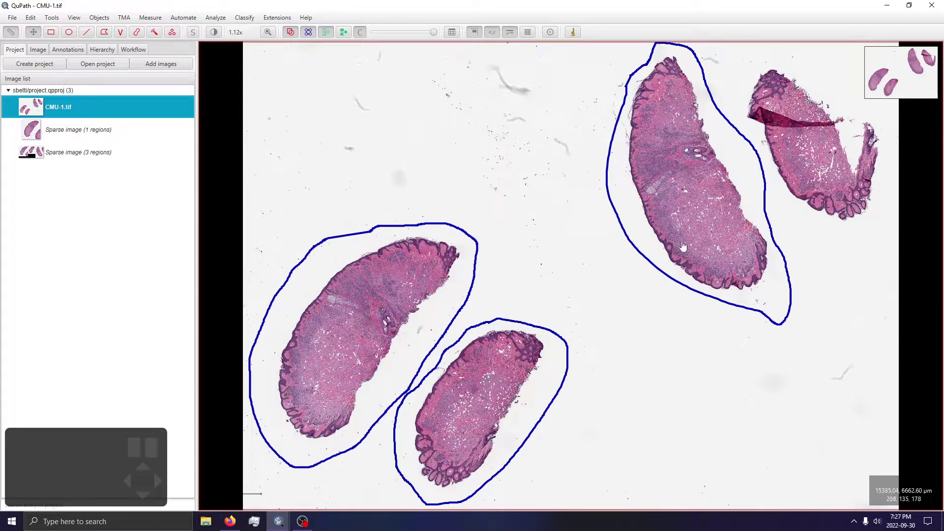
Remove both sparse image entries and their associated data from the project.
left_click(79, 155)
right_click(80, 154)
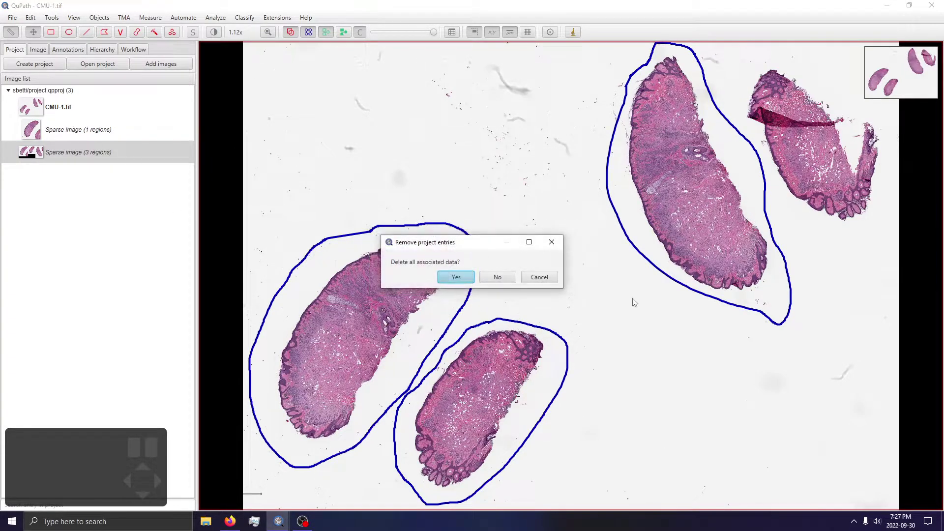
left_click(72, 127)
right_click(72, 127)
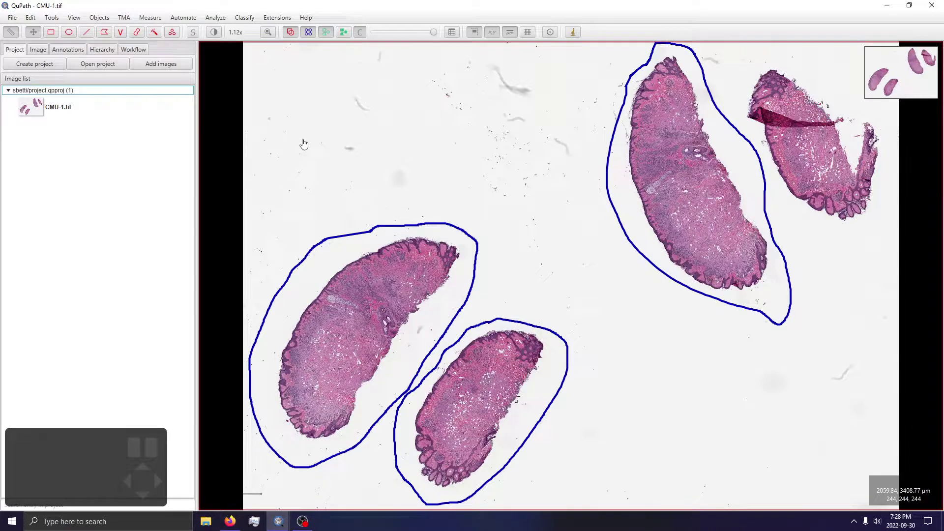
Run Positive cell detection across all three tissue annotations, then deselect them.
left_click(256, 20)
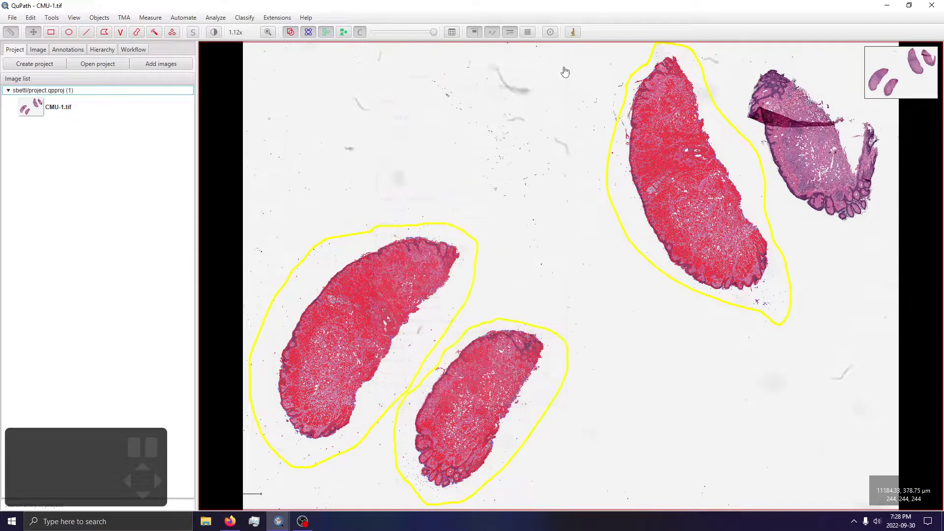
double_click(465, 164)
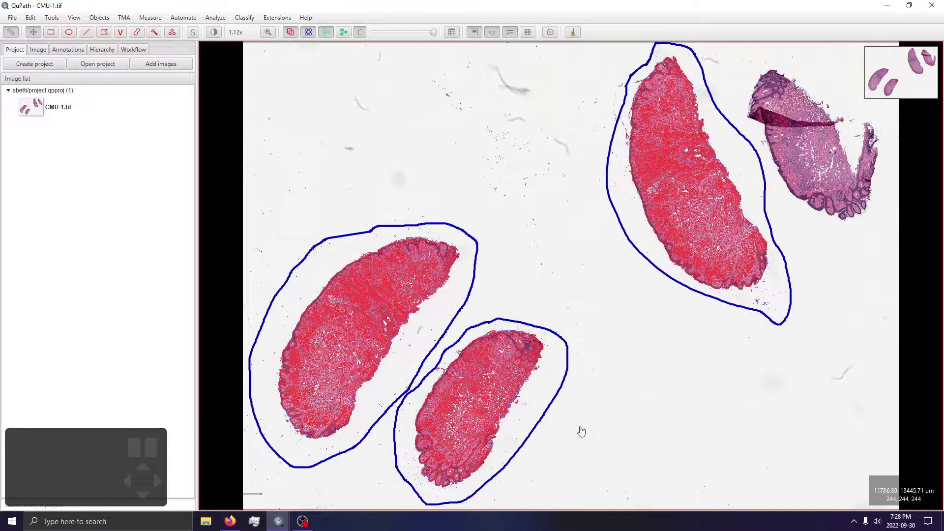
Review the positive cell detection results across the tissue annotations.
left_click(219, 25)
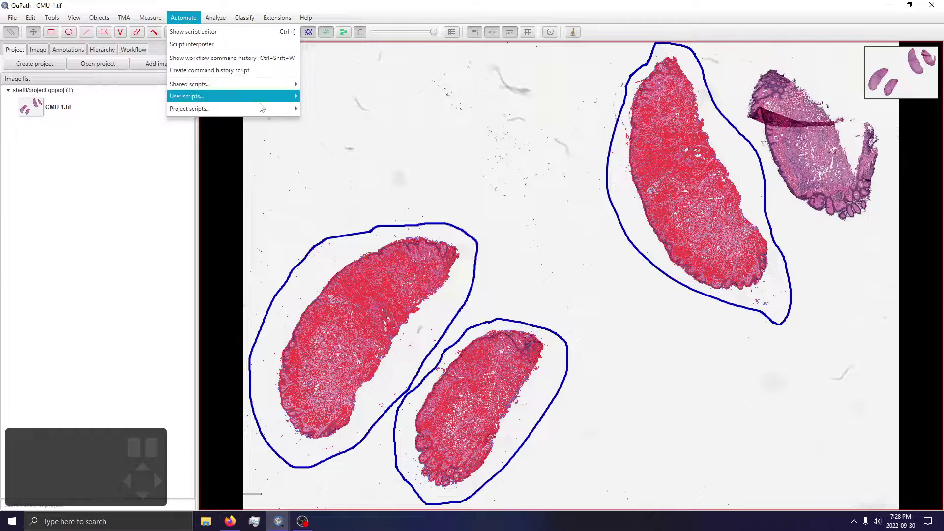
double_click(431, 180)
scroll("up", 3)
double_click(440, 253)
scroll("up", 3)
double_click(411, 249)
double_click(402, 256)
scroll("up", 3)
left_click(69, 59)
left_click(69, 54)
scroll("up", 3)
scroll("up", 3)
scroll("up", 3)
scroll("up", 3)
scroll("up", 3)
Inspect individual detected cells and their measurements around the slide.
left_click(687, 197)
left_click_drag(536, 329, 551, 183)
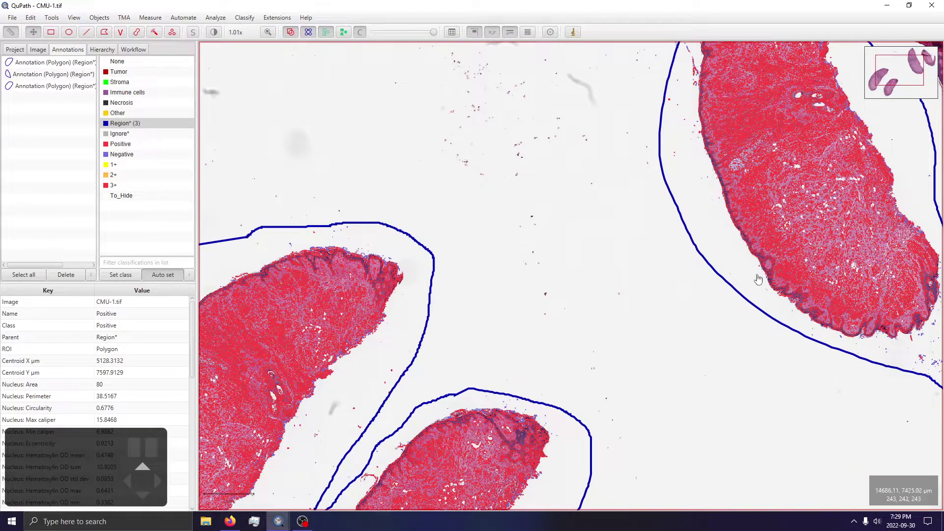
left_click_drag(590, 248, 580, 181)
scroll("up", 3)
scroll("up", 3)
scroll("up", 3)
left_click(391, 144)
left_click_drag(393, 144, 427, 134)
scroll("up", 3)
left_click(542, 307)
scroll("up", 3)
left_click_drag(736, 165, 403, 100)
left_click(668, 195)
scroll("up", 3)
scroll("up", 3)
scroll("up", 3)
scroll("up", 3)
scroll("up", 3)
scroll("down", 3)
scroll("down", 3)
scroll("down", 3)
scroll("down", 3)
scroll("down", 3)
scroll("down", 3)
scroll("down", 3)
scroll("down", 3)
double_click(507, 185)
scroll("down", 3)
scroll("up", 3)
double_click(730, 134)
scroll("down", 3)
left_click(796, 222)
scroll("down", 3)
scroll("down", 3)
scroll("down", 3)
scroll("down", 3)
Add a new class named Tissue_1 to the classification list.
left_click(109, 235)
right_click(110, 236)
scroll("down", 3)
scroll("down", 3)
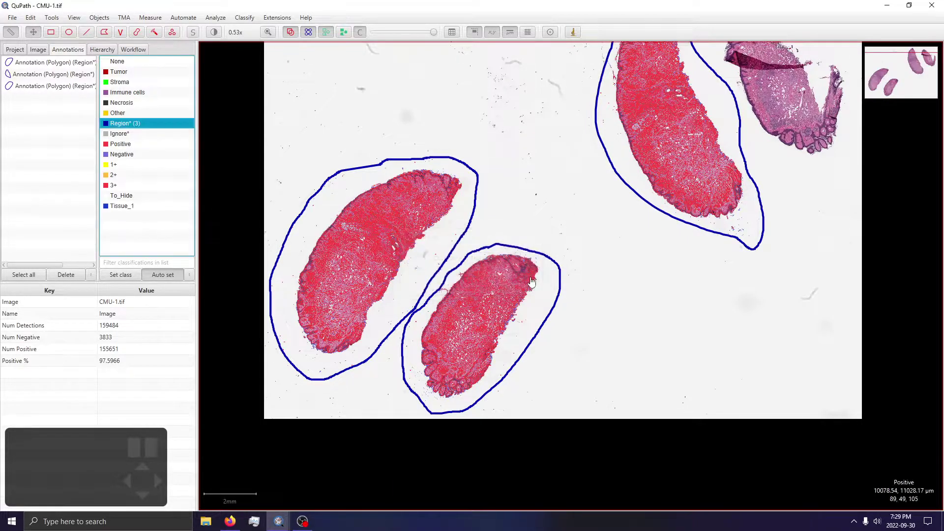
Add Tissue_2 and Tissue_3 as further classes in the class list.
left_click(144, 239)
right_click(144, 239)
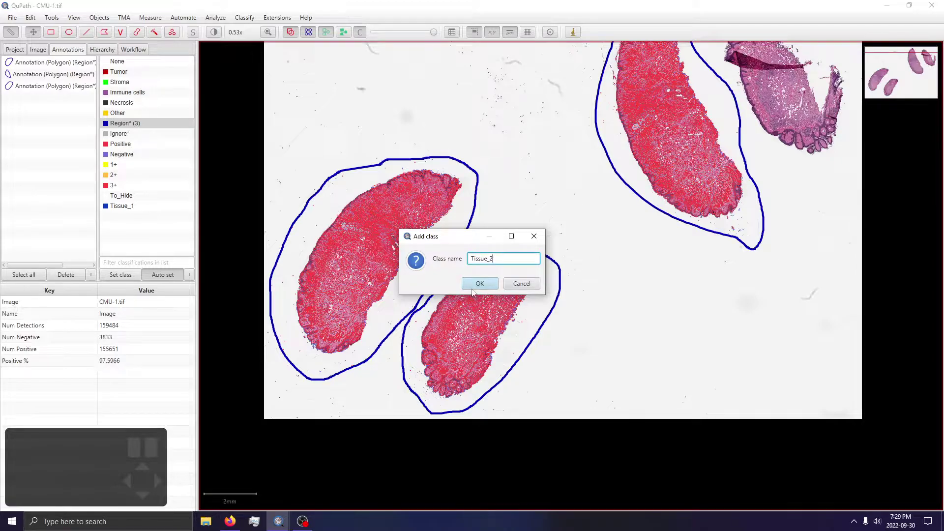
left_click(162, 240)
right_click(161, 240)
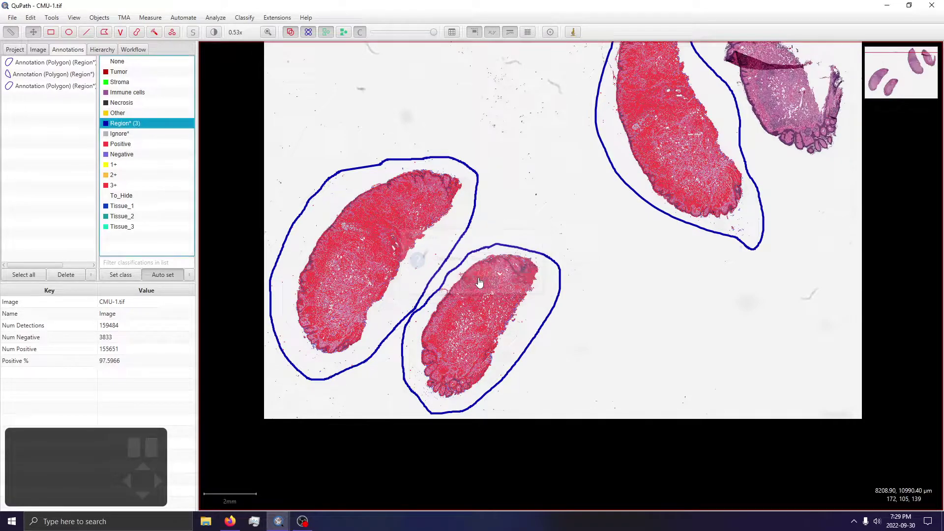
left_click(349, 190)
Assign the Tissue_1 class to the leftmost tissue annotation.
left_click(147, 204)
left_click(143, 214)
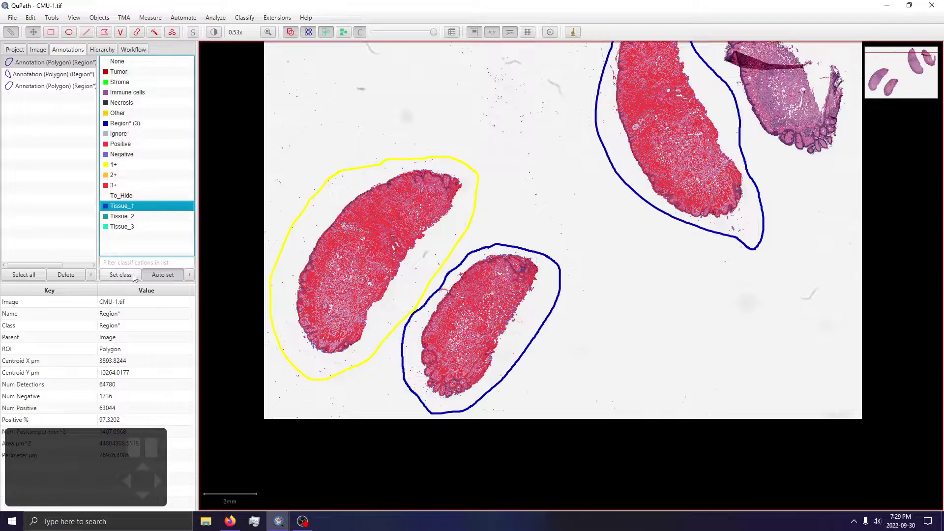
left_click(137, 278)
double_click(342, 127)
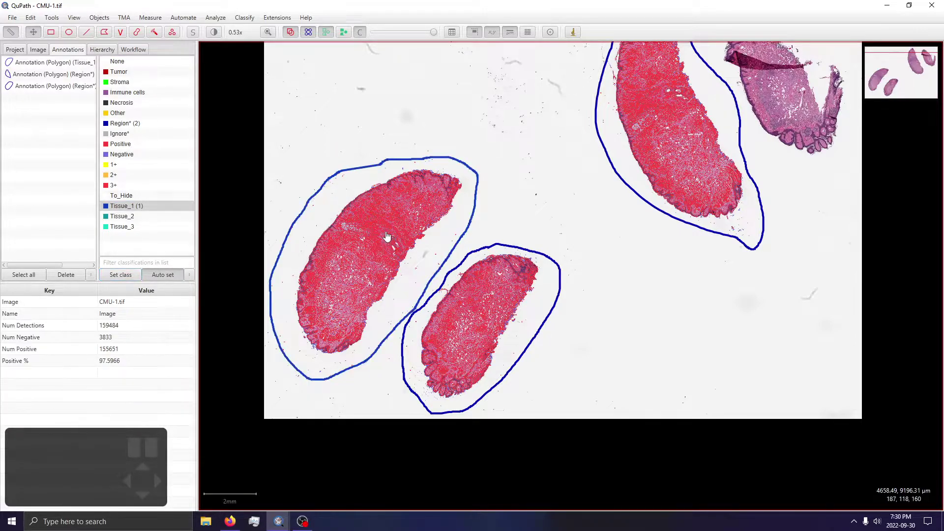
Check the Tissue_1 annotation's class and look over the other tissue pieces.
left_click(377, 195)
double_click(384, 201)
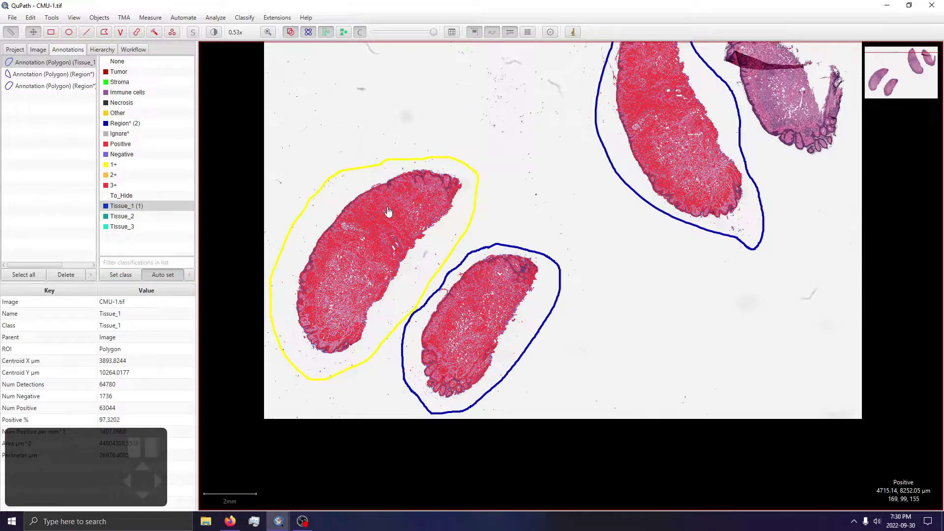
scroll("up", 3)
left_click(382, 204)
scroll("up", 3)
double_click(388, 201)
scroll("up", 3)
scroll("up", 3)
scroll("down", 3)
scroll("down", 3)
left_click(816, 182)
scroll("down", 3)
double_click(639, 114)
scroll("down", 3)
left_click(579, 270)
scroll("down", 3)
double_click(539, 123)
scroll("down", 3)
double_click(617, 278)
Assign the Tissue_2 class to the second tissue annotation.
left_click(132, 218)
left_click(115, 280)
left_click_drag(656, 164, 400, 375)
double_click(571, 290)
Assign Tissue_3 to the third annotation and bring up the Export measurements settings.
left_click(124, 229)
left_click(134, 278)
double_click(436, 330)
left_click(494, 399)
left_click_drag(649, 265, 619, 306)
scroll("down", 3)
scroll("down", 3)
Close the measurement export settings and save the image data with Ctrl+S.
left_click(153, 20)
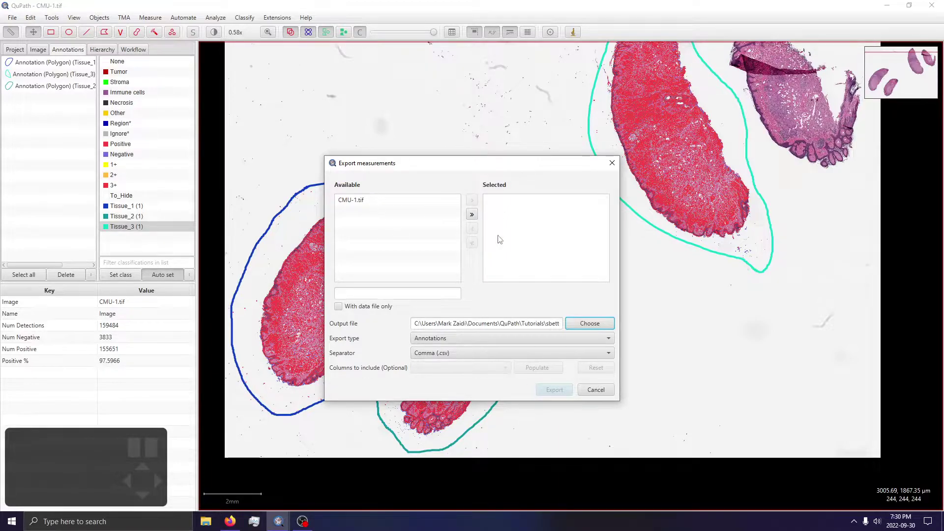
left_click(634, 343)
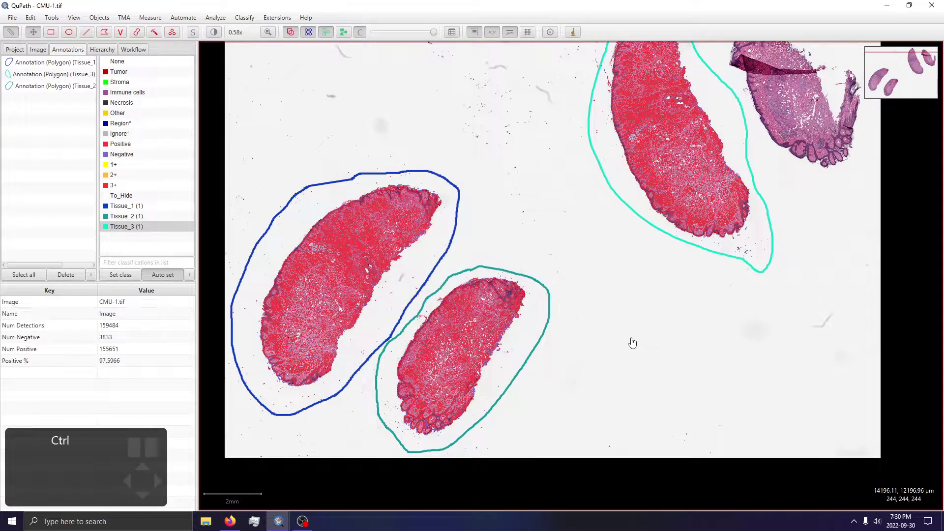
key("ctrl+s")
Export the CMU-1 annotation measurements as CSV via Measure > Export measurements.
left_click(152, 19)
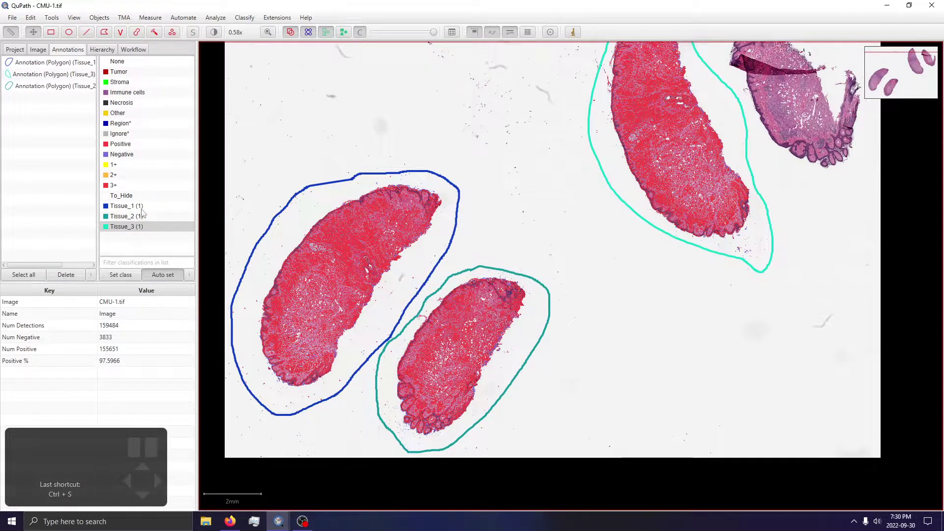
left_click(20, 55)
right_click(35, 114)
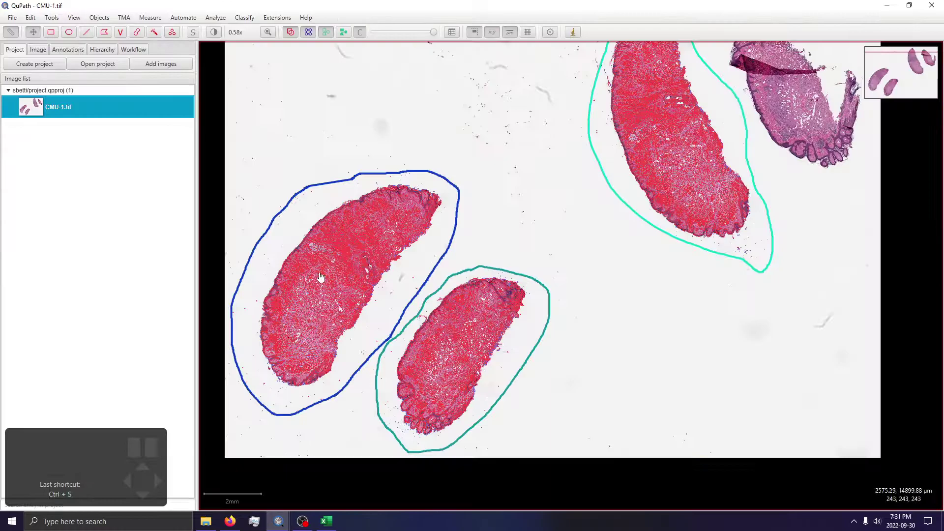
Export the cell measurements and scroll through the cell-level table in Excel.
left_click(162, 19)
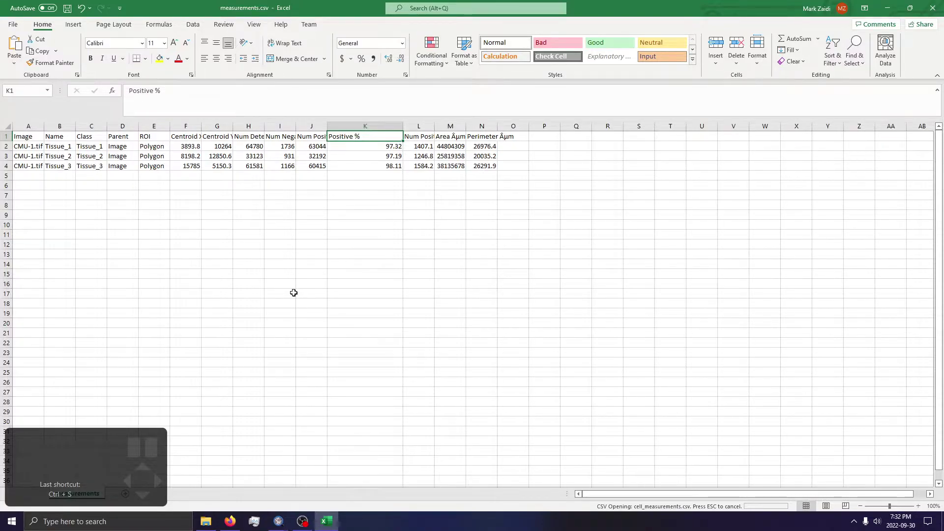
left_click(295, 294)
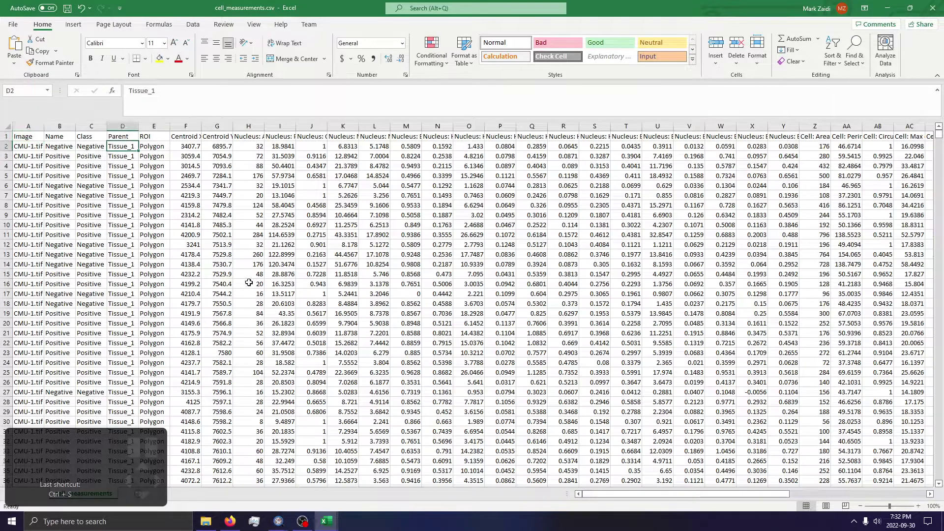
scroll("down", 3)
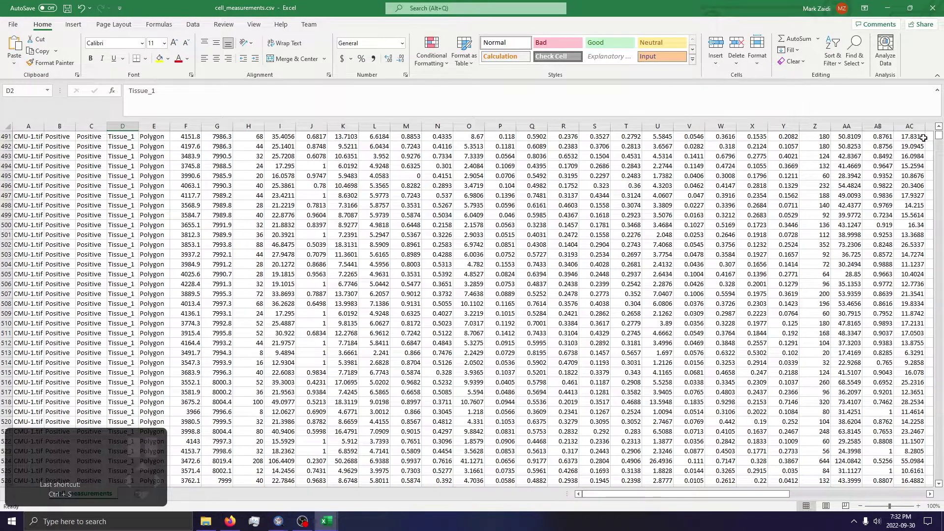
scroll("down", 3)
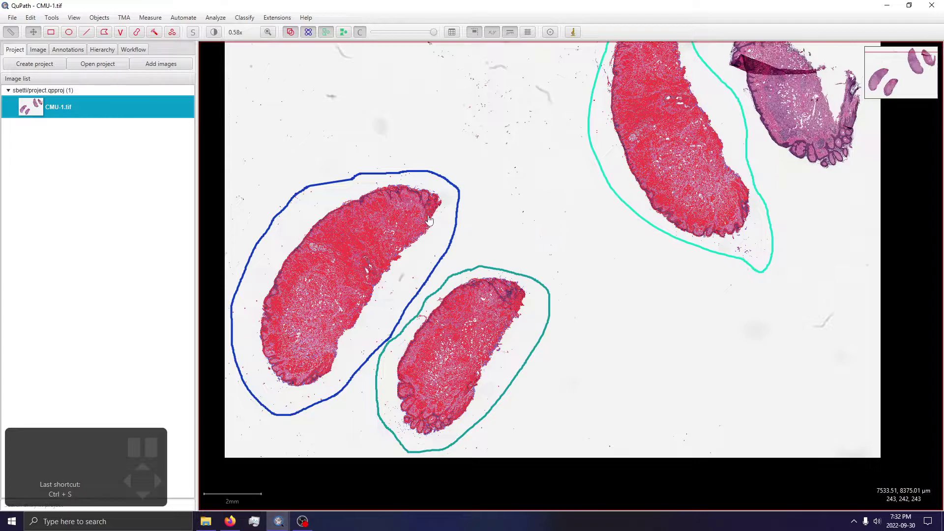
Select all three tissue annotations and relabel them as Tumor.
double_click(423, 184)
left_click(48, 53)
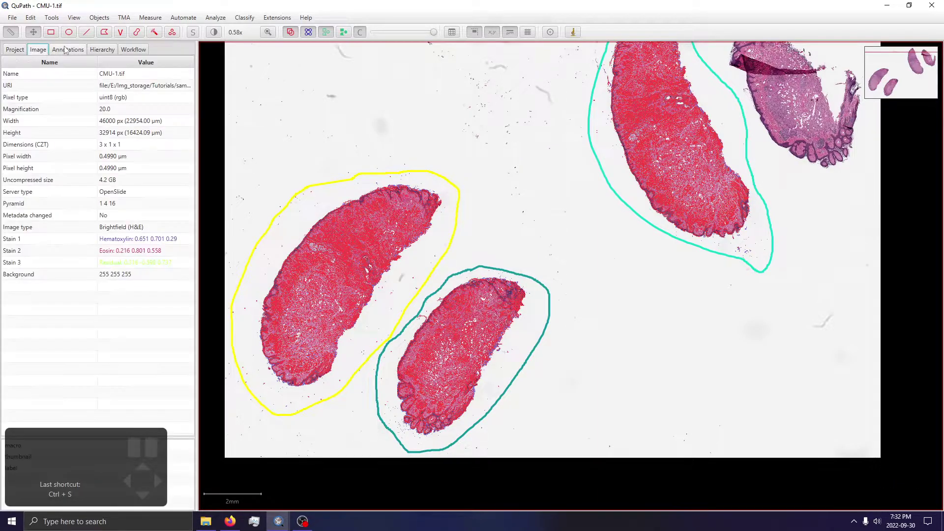
left_click(119, 77)
left_click(116, 277)
left_click(388, 406)
left_click(128, 277)
left_click(609, 159)
left_click(131, 281)
double_click(350, 138)
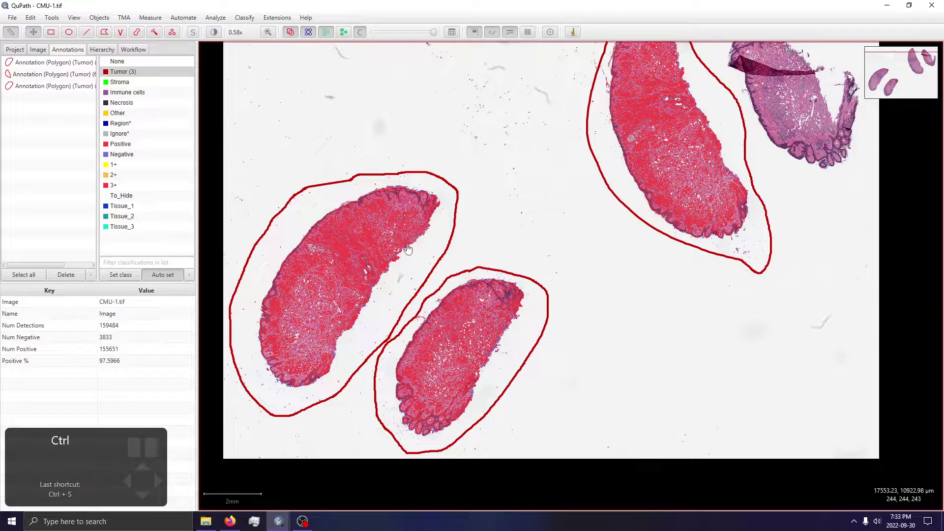
Save and export the annotation measurements to CSV again.
key("ctrl+s")
left_click(159, 17)
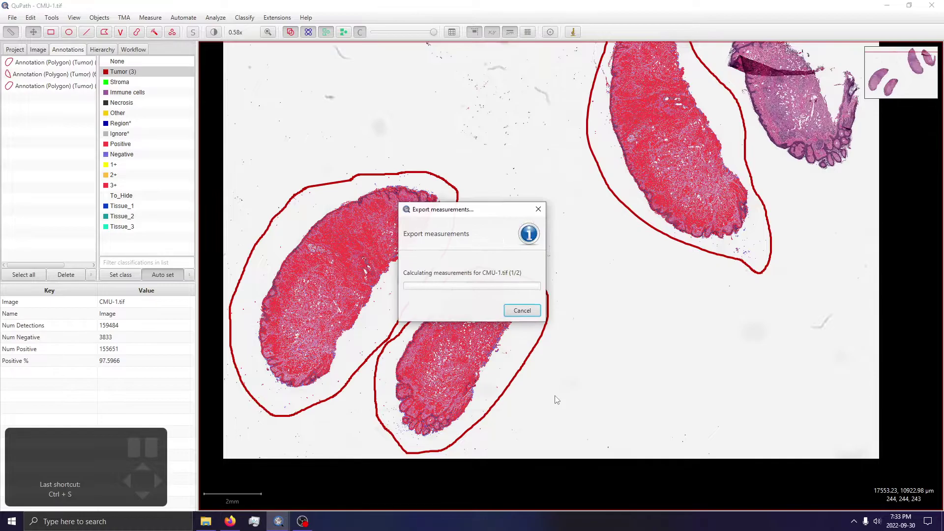
left_click_drag(328, 176, 180, 99)
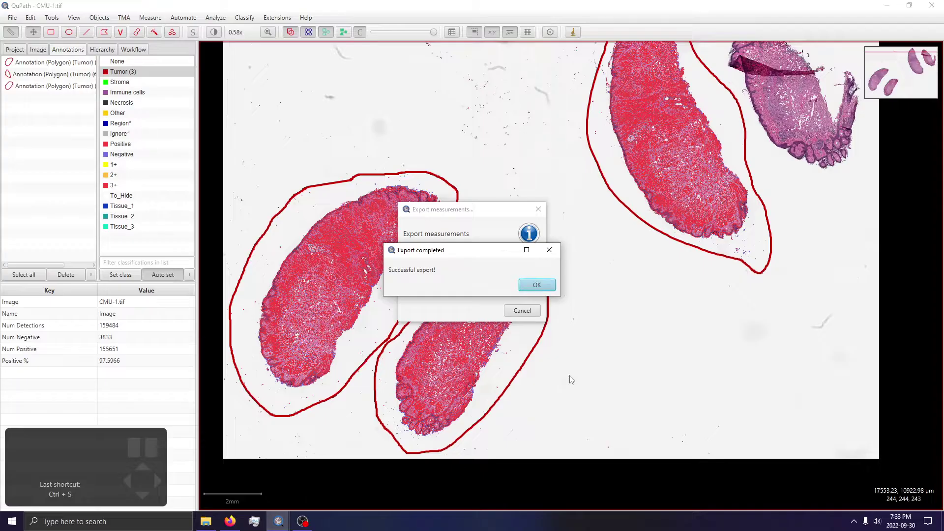
left_click(644, 299)
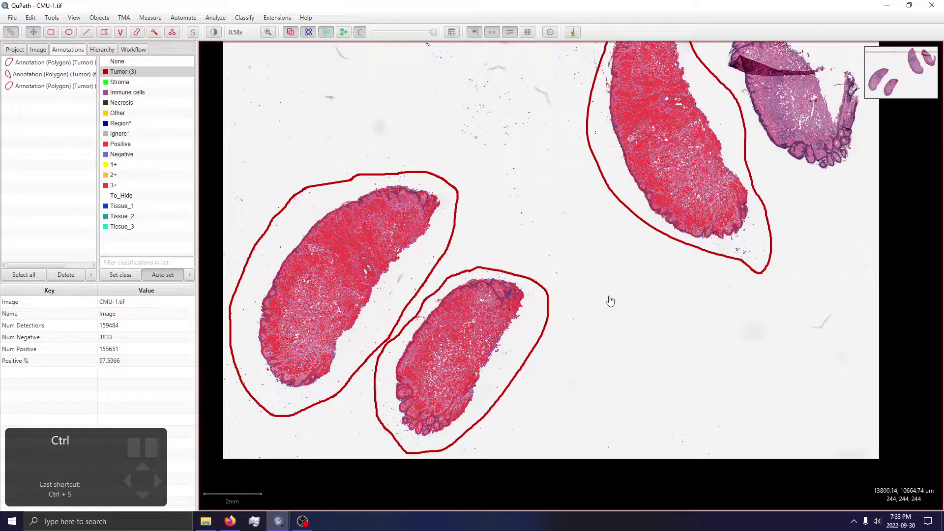
double_click(452, 220)
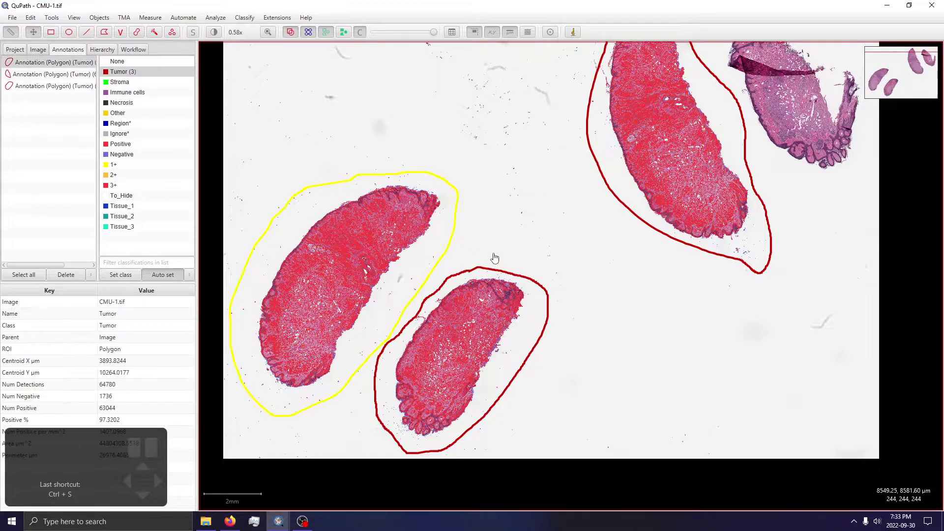
double_click(525, 288)
left_click(747, 238)
double_click(693, 199)
scroll("up", 3)
double_click(622, 280)
left_click(622, 281)
scroll("up", 3)
scroll("down", 3)
double_click(281, 191)
scroll("down", 3)
left_click(159, 22)
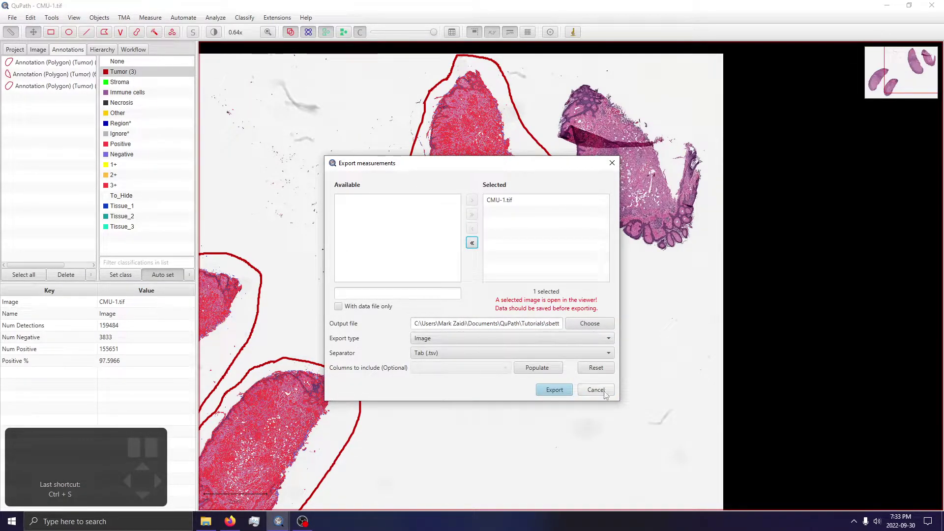
left_click(610, 389)
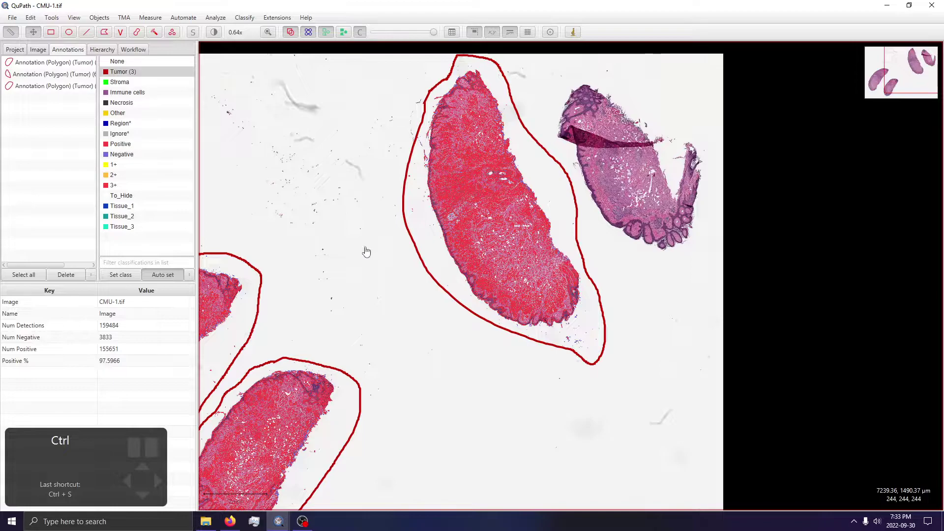
key("ctrl+s")
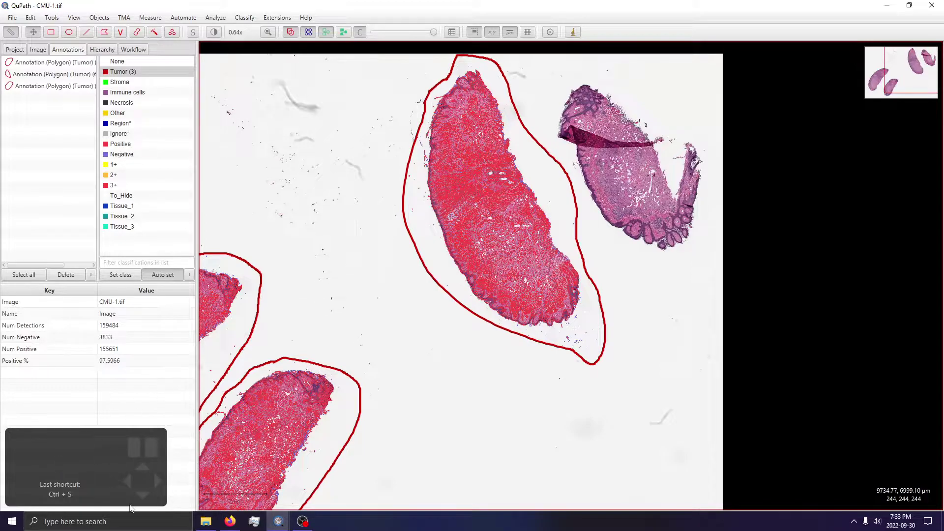
Review Task Manager processes, leaving the image.sc slide-splitting thread showing.
left_click(146, 20)
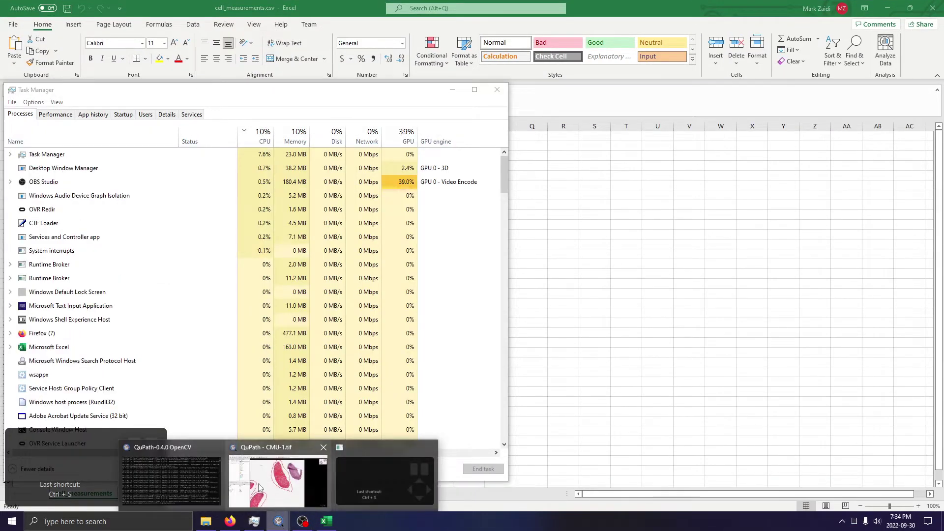
Read the image.sc forum question about analysing separate tissue sections on one slide.
left_click_drag(427, 366, 611, 318)
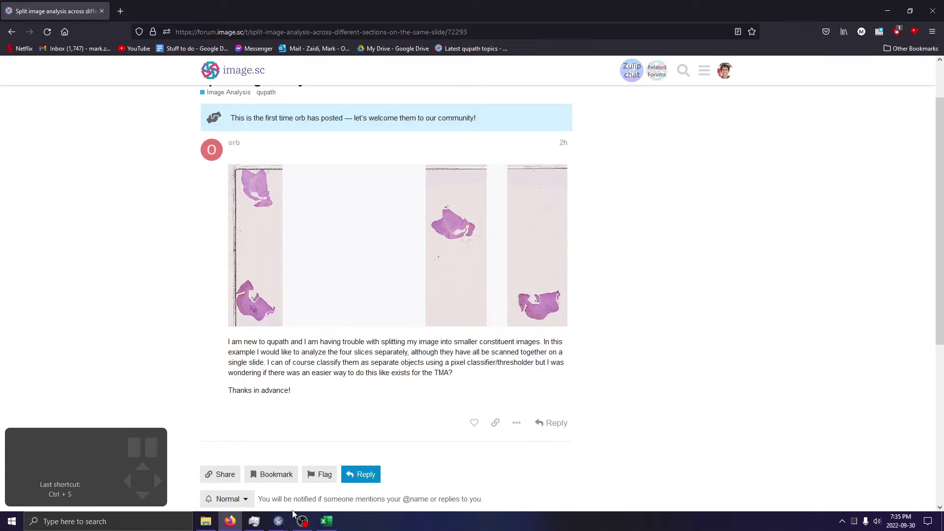
Look over the three Tumor annotations and class list on CMU-1, selecting the Negative class.
left_click_drag(479, 267, 532, 302)
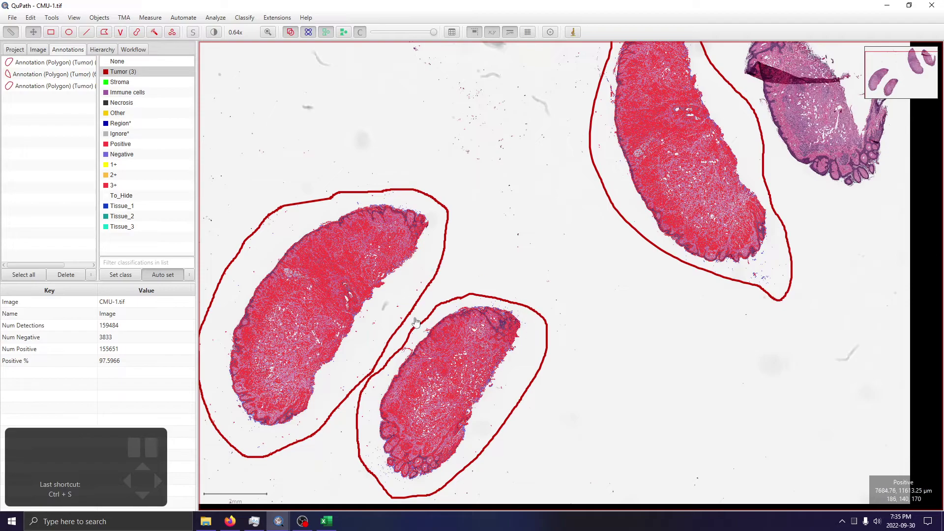
left_click(123, 111)
left_click(136, 157)
left_click(129, 220)
left_click(134, 105)
left_click(131, 70)
left_click(125, 162)
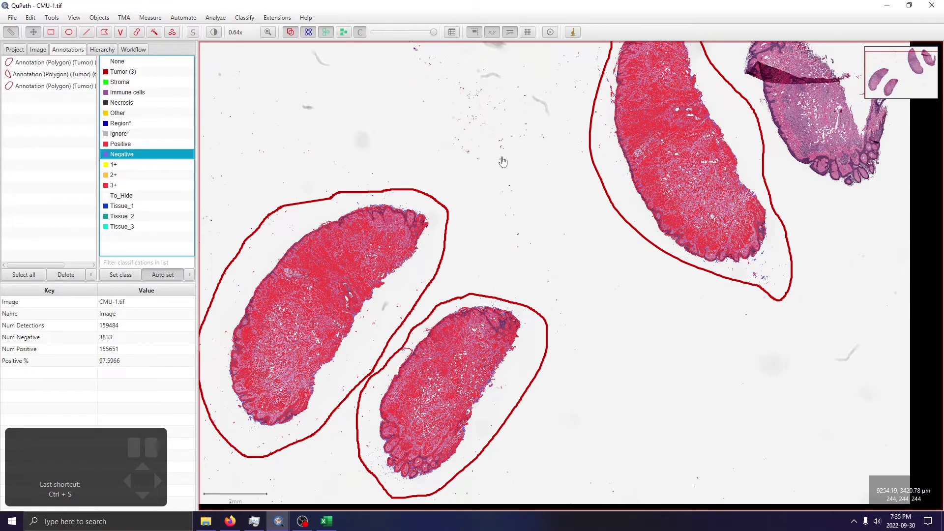
left_click(416, 138)
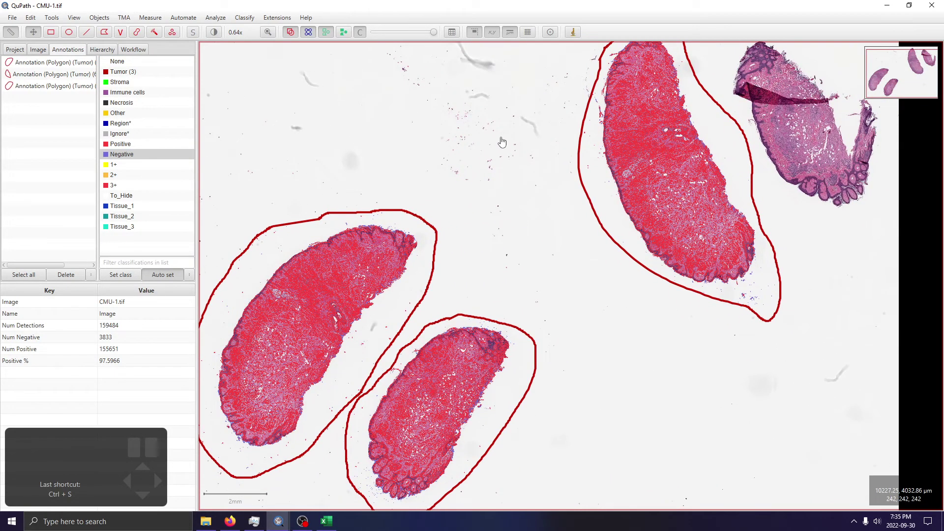